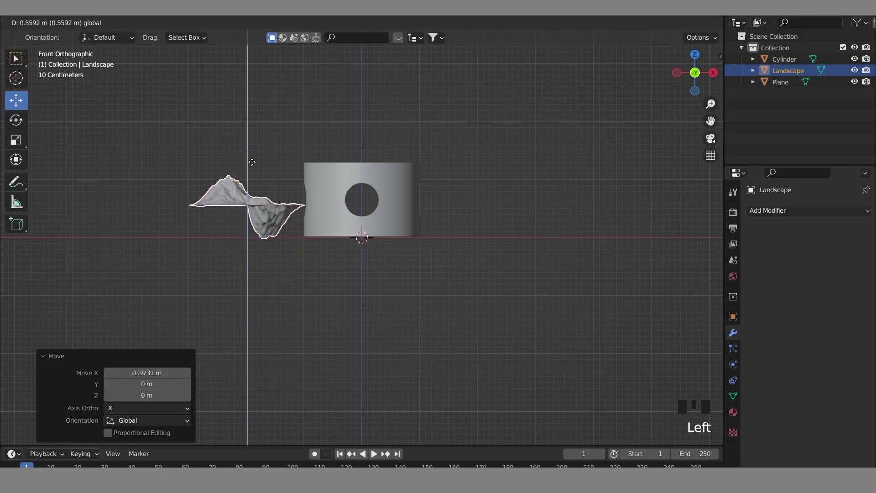
Move the landscape and bring in the palm trees, then enter the camera view
click(304, 207)
click(235, 167)
key(s)
middle_click(527, 217)
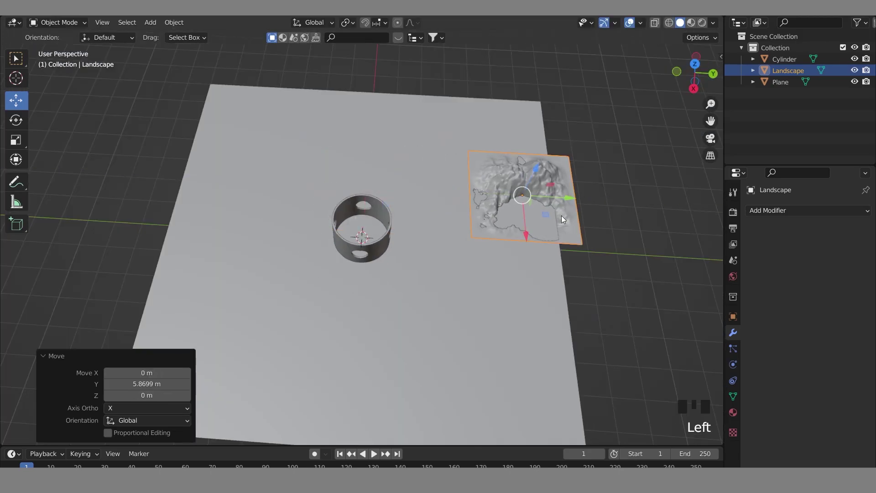
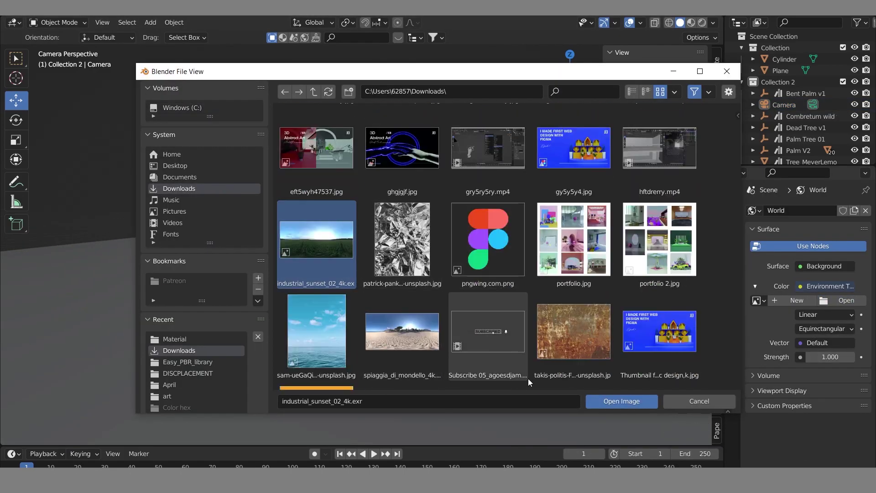
scroll(up, 3)
Load industrial_sunset_02_4k.exr as the world's Environment Texture for HDRI lighting
key(n)
click(720, 69)
click(517, 110)
key(n)
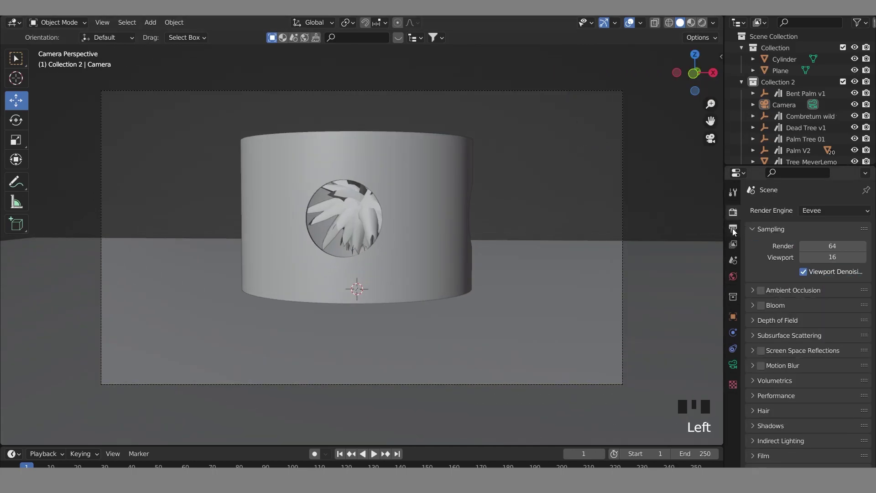
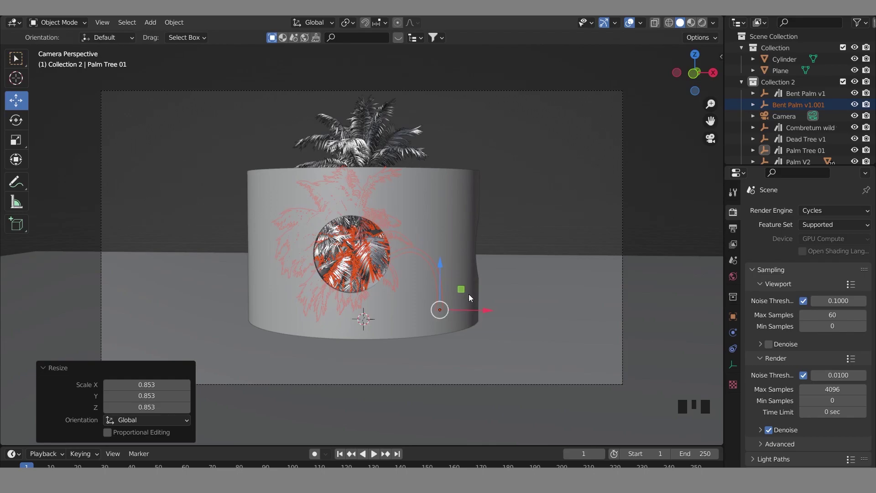
Select the palm trees in the viewport
click(483, 313)
drag(414, 295, 433, 284)
click(419, 277)
drag(417, 282, 436, 277)
click(436, 277)
Move the palms onto the cylinder's position in top orthographic view
click(585, 152)
click(708, 140)
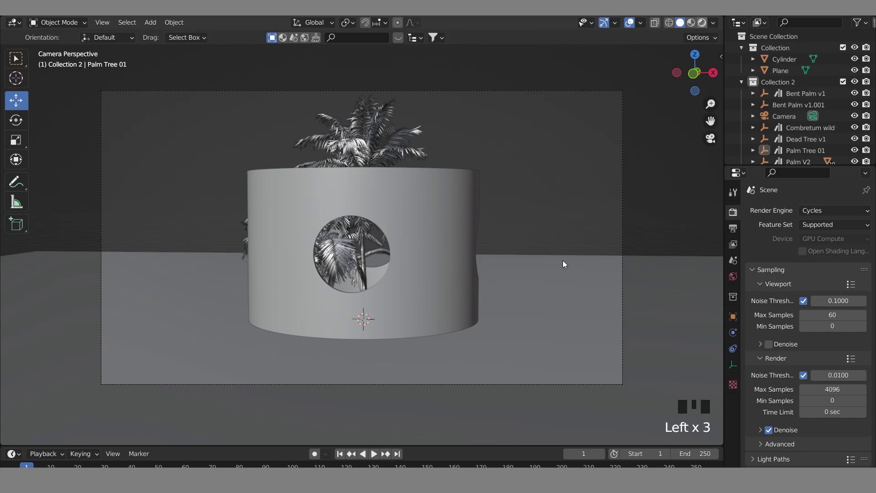
click(565, 263)
scroll(up, 3)
click(569, 197)
Check the palm fronds through the hole in a rendered preview and select the Palm V2 asset
middle_click(496, 210)
scroll(down, 3)
middle_click(143, 290)
click(106, 313)
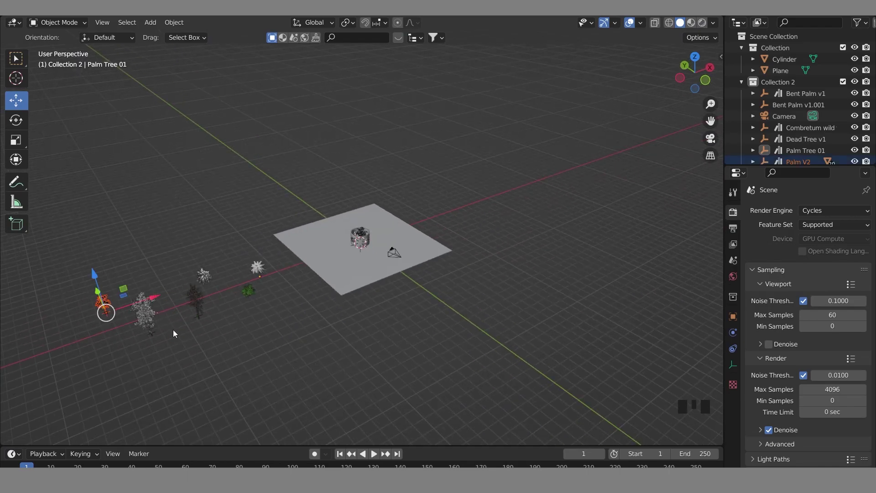